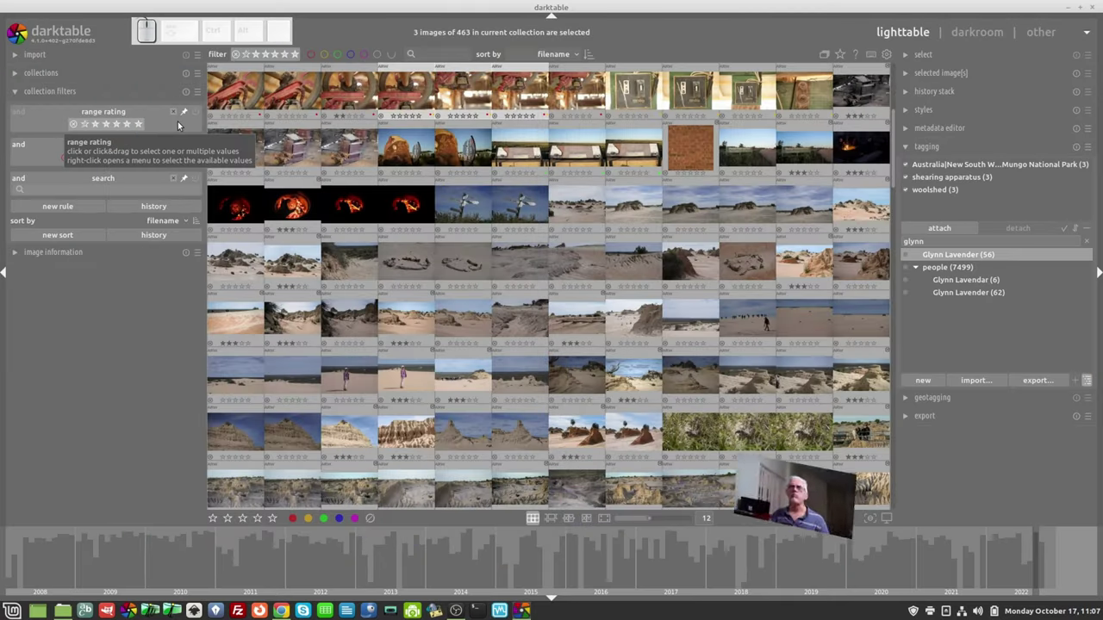
Browse the collection presets, then limit the range rating rule to rejected images
{"action": "left_click", "coordinate": [157, 77]}
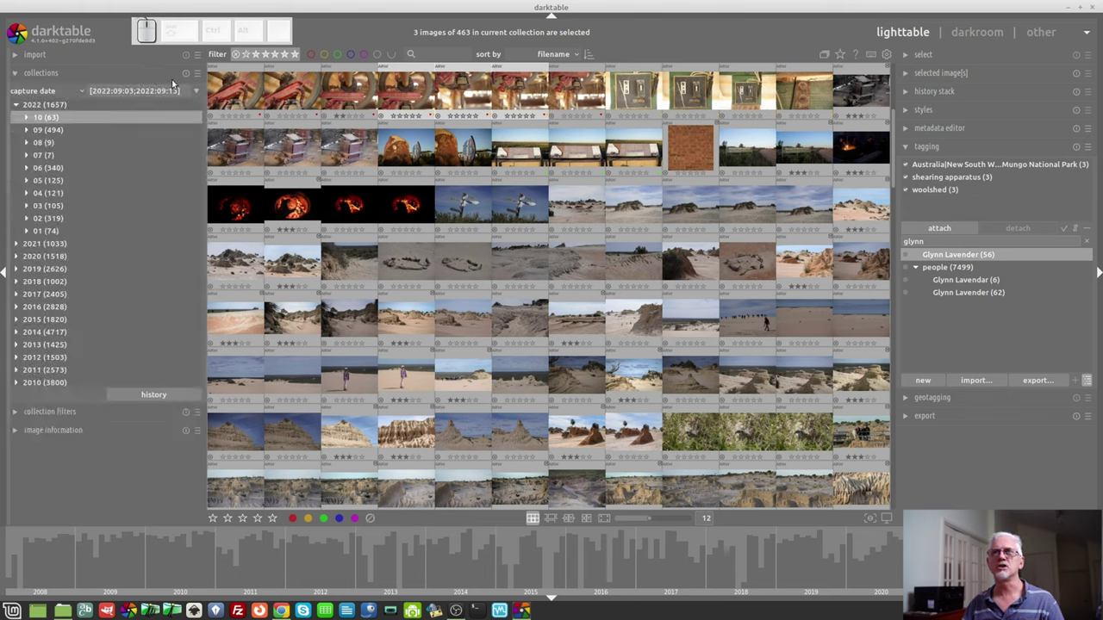
{"action": "left_click", "coordinate": [201, 77]}
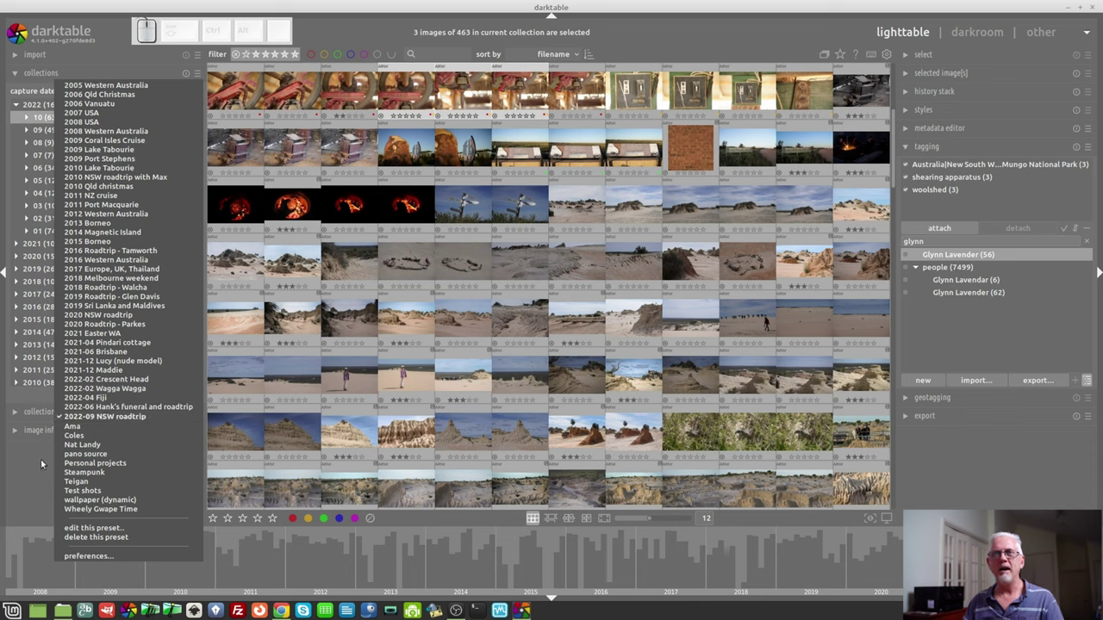
{"action": "left_click", "coordinate": [41, 464]}
{"action": "left_click", "coordinate": [69, 413]}
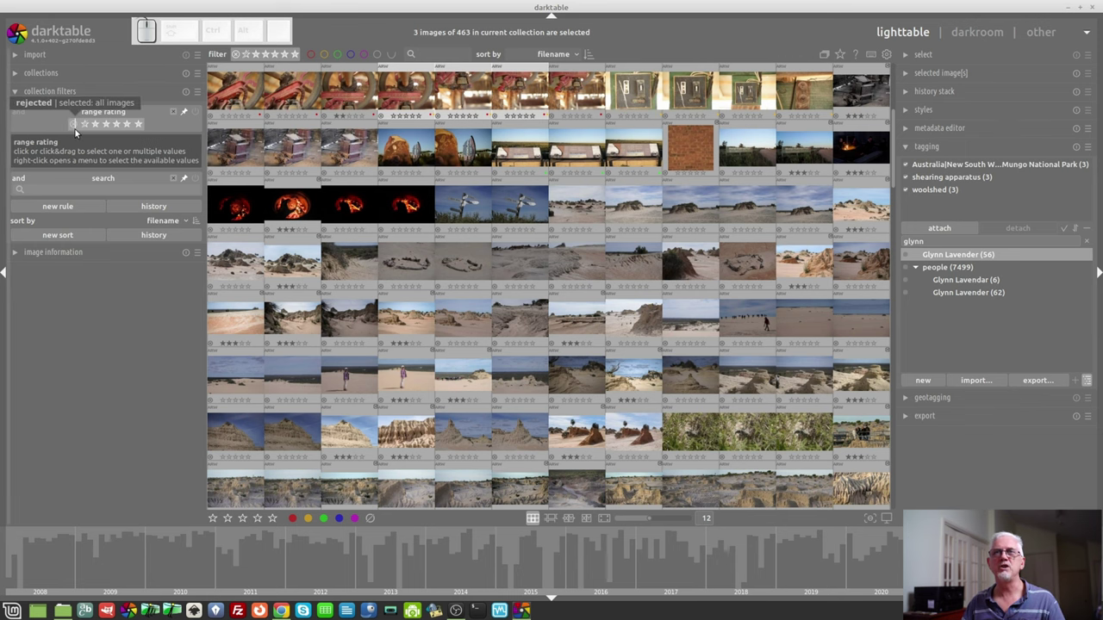
{"action": "left_click", "coordinate": [78, 131]}
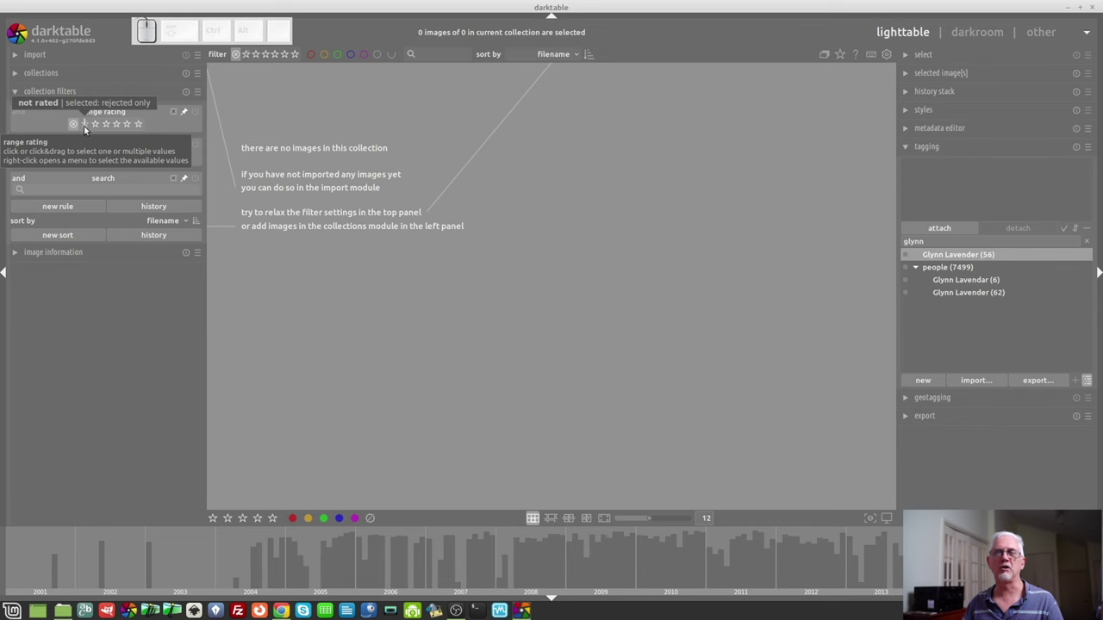
Step the rating rule through unrated, 1, 2 and 3 stars, then set the range 1–3 stars
{"action": "left_click", "coordinate": [86, 130]}
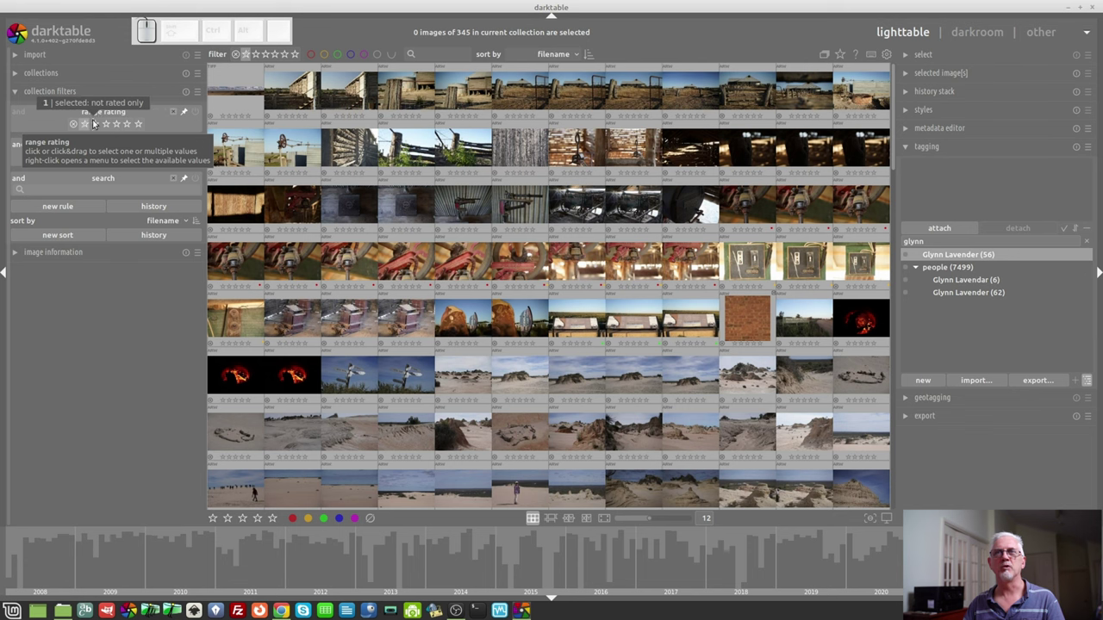
{"action": "left_click", "coordinate": [99, 131]}
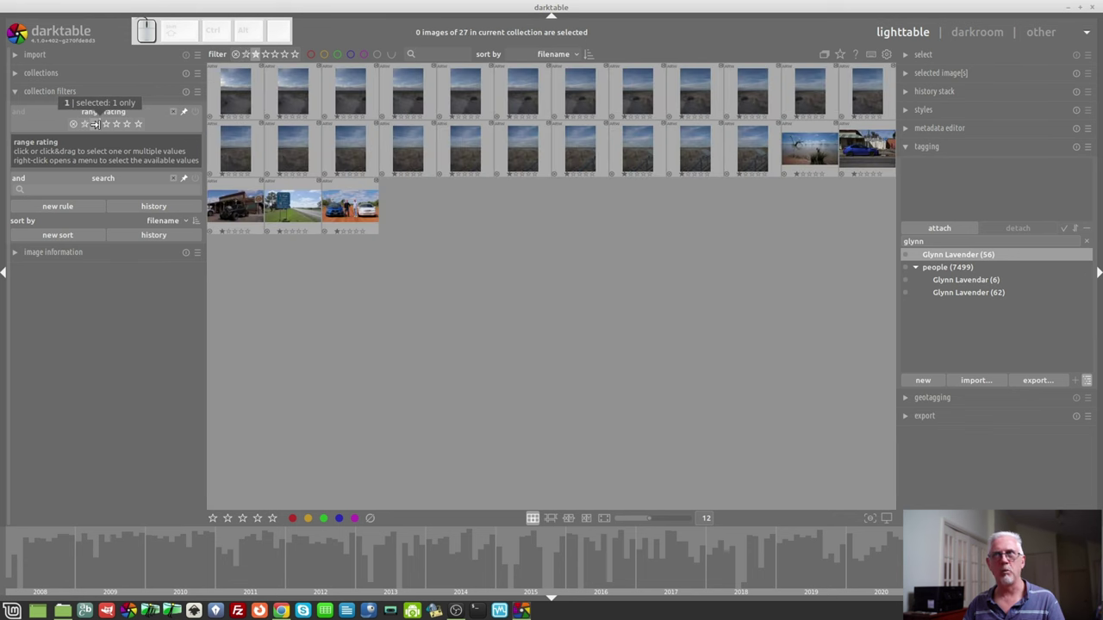
{"action": "left_click", "coordinate": [109, 130]}
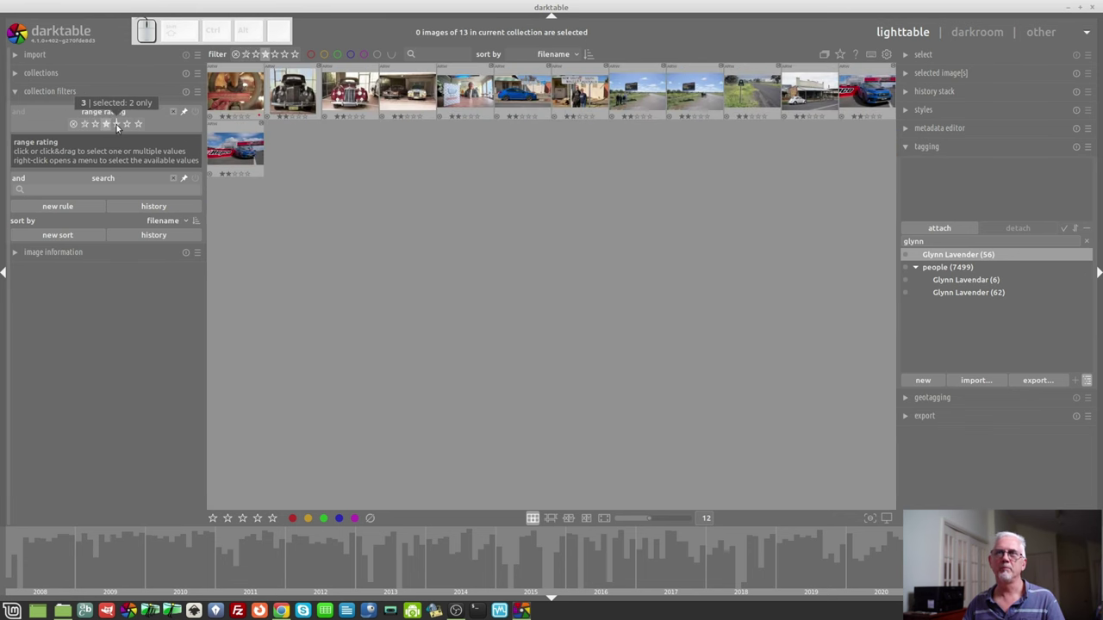
{"action": "left_click", "coordinate": [118, 128]}
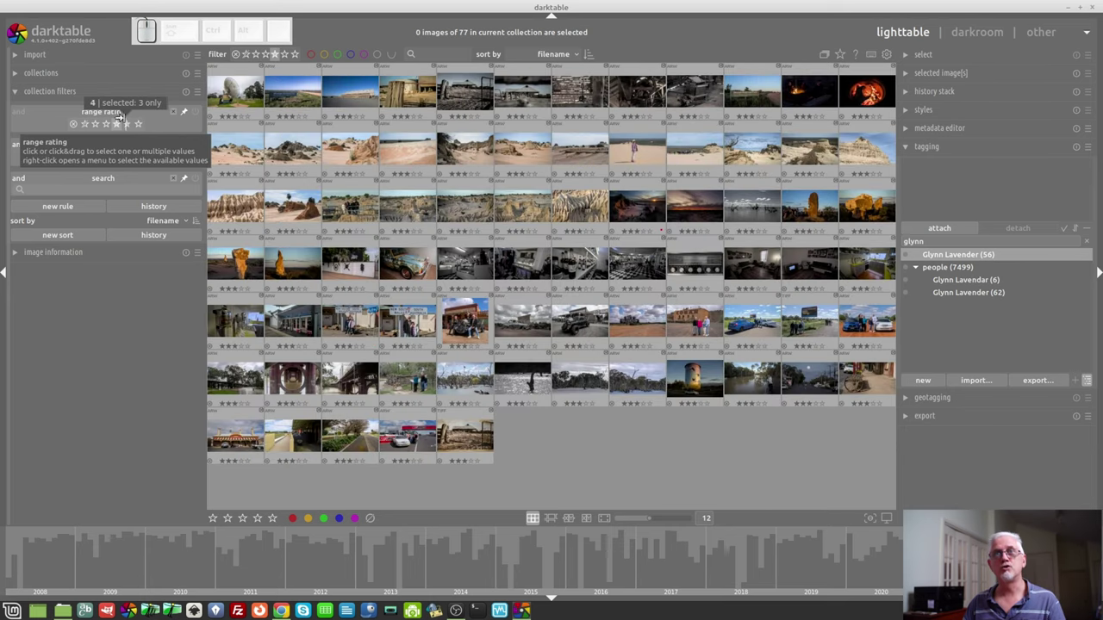
{"action": "left_click_drag", "start_coordinate": [102, 130], "coordinate": [122, 149]}
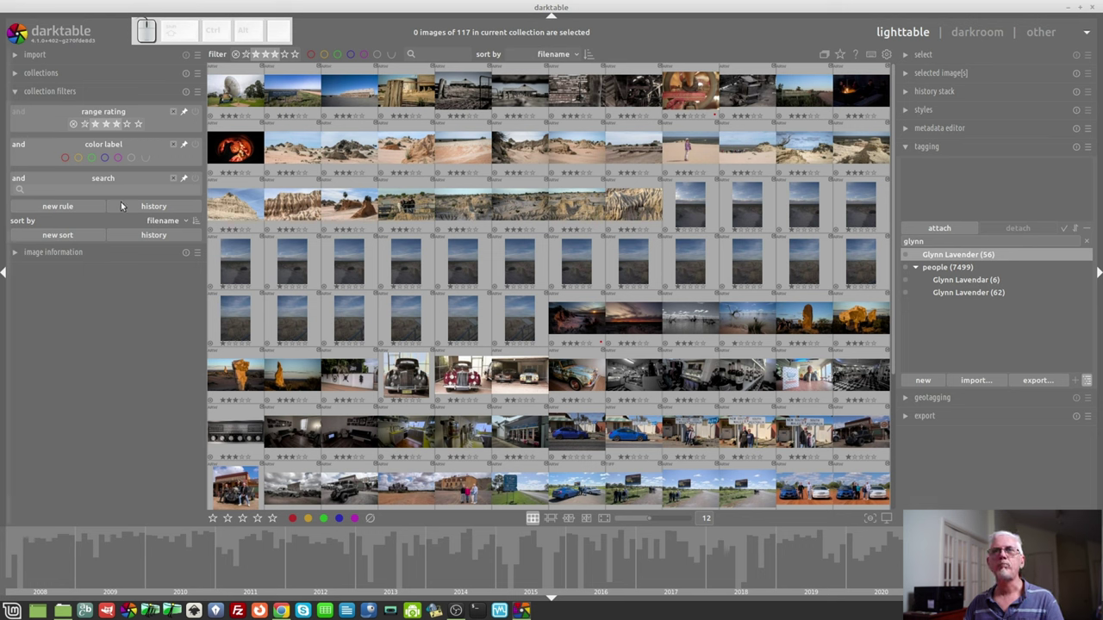
Set the rating range to two stars and up from the widget's popup menu
{"action": "right_click", "coordinate": [132, 130]}
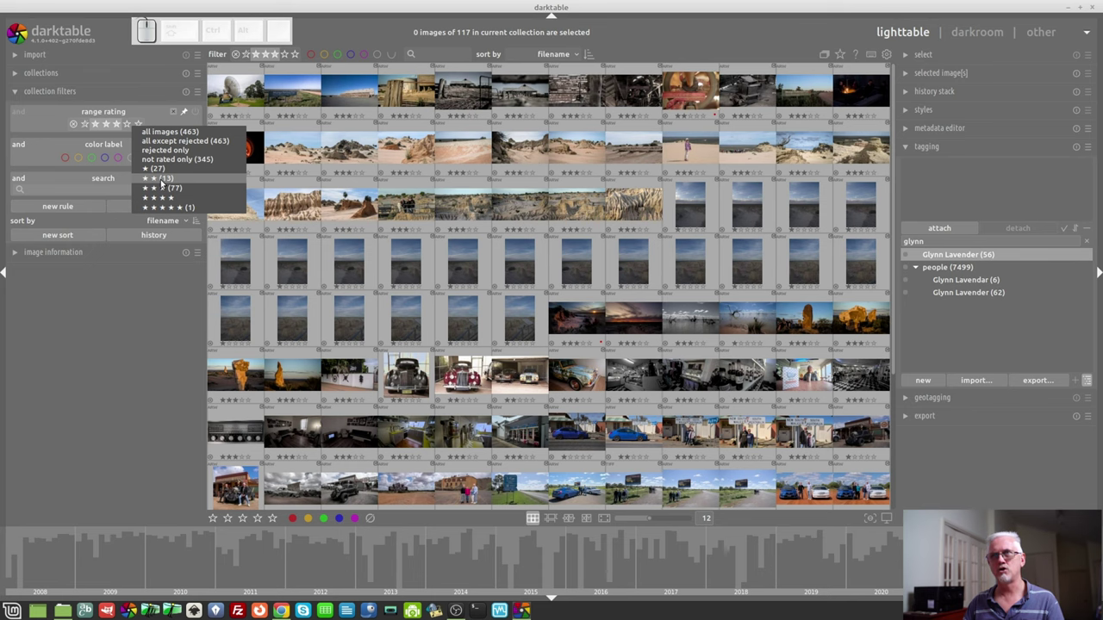
{"action": "left_click", "coordinate": [163, 184]}
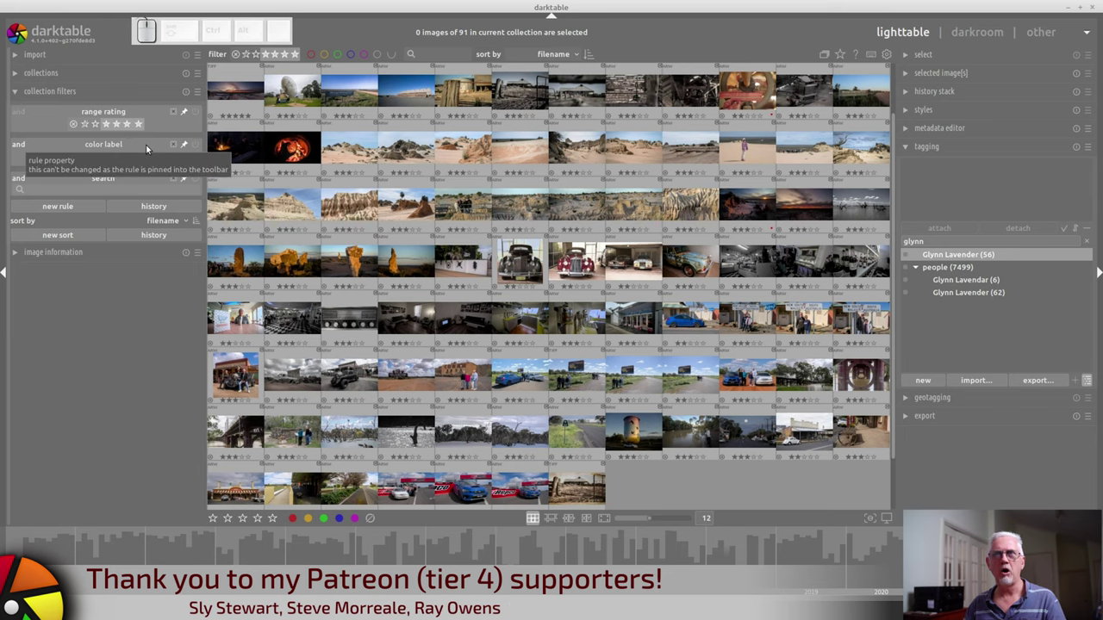
Return to unrated images and toggle the red, yellow and green colour labels on and off
{"action": "left_click", "coordinate": [87, 128]}
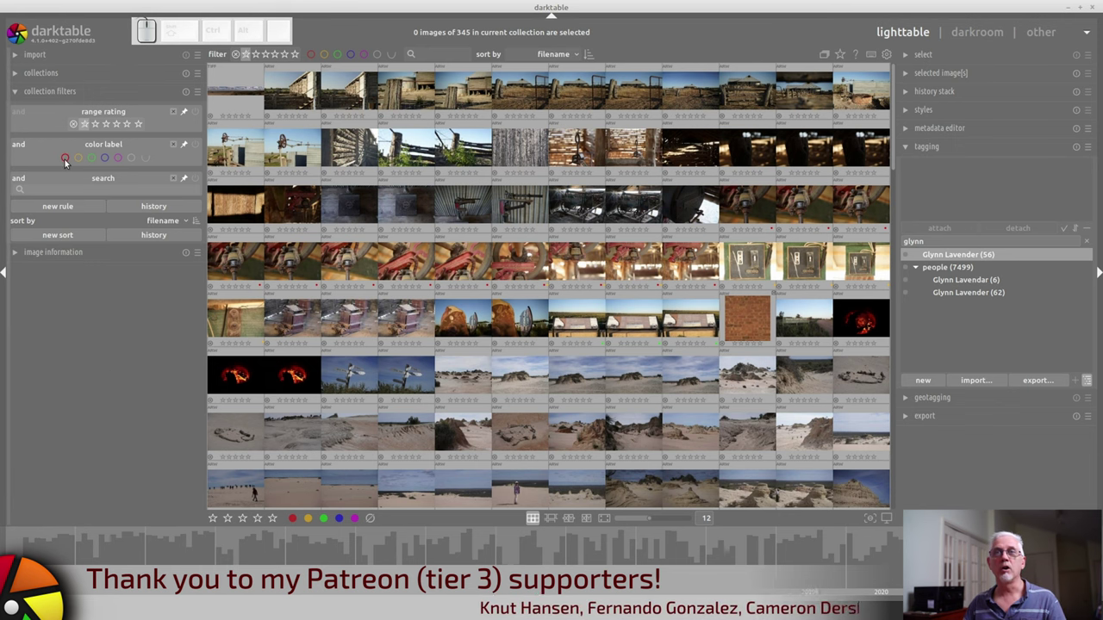
{"action": "left_click", "coordinate": [68, 162]}
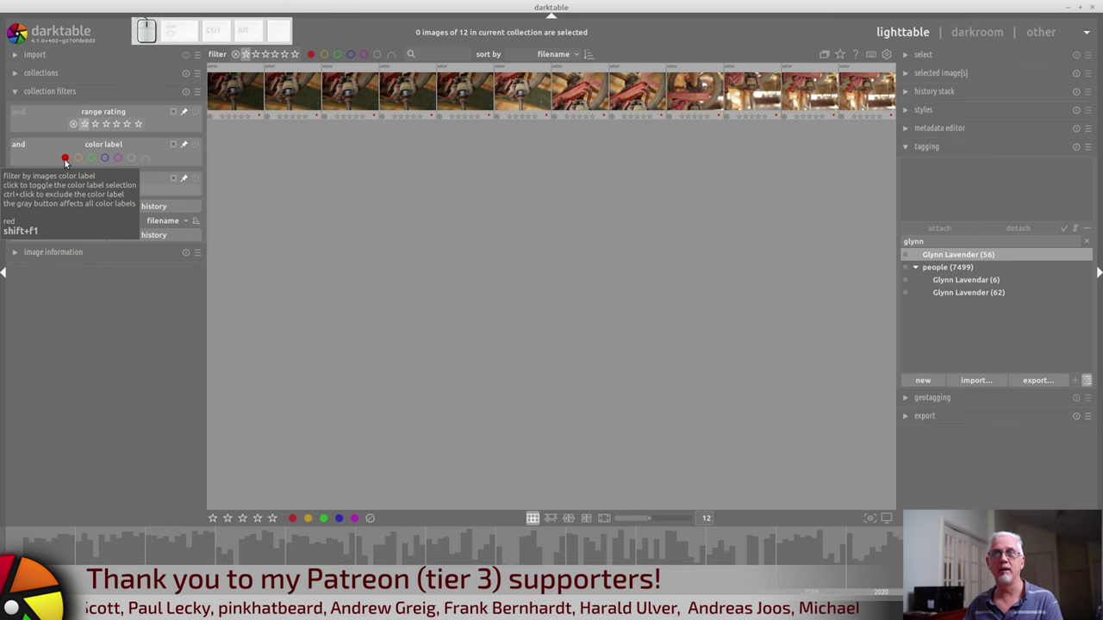
{"action": "left_click", "coordinate": [68, 162]}
{"action": "left_click", "coordinate": [82, 161]}
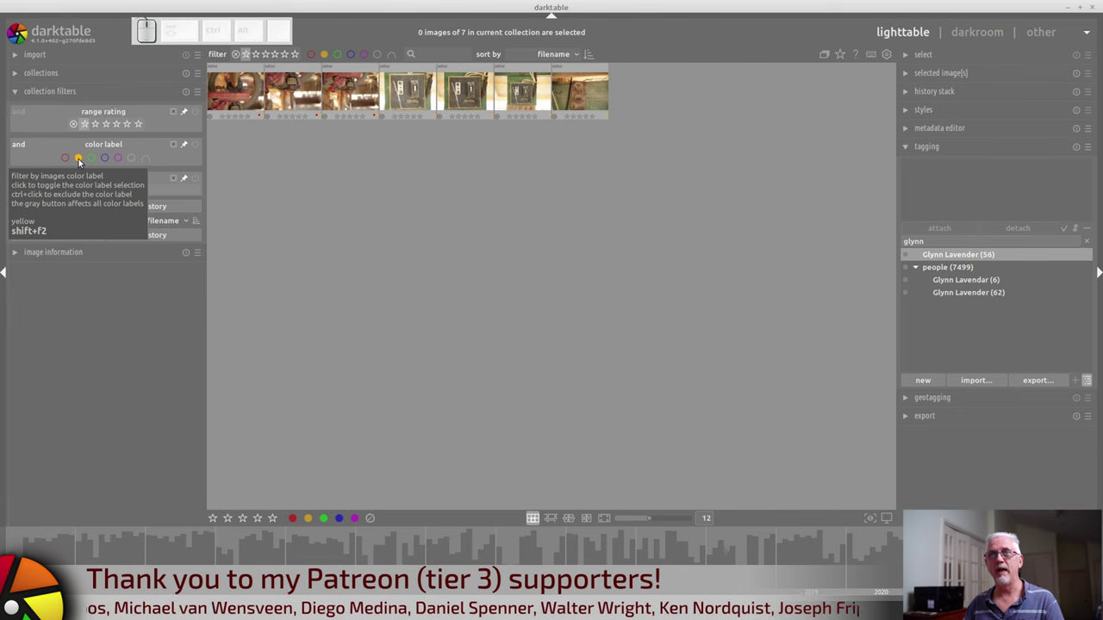
{"action": "left_click", "coordinate": [82, 161]}
{"action": "left_click", "coordinate": [94, 161]}
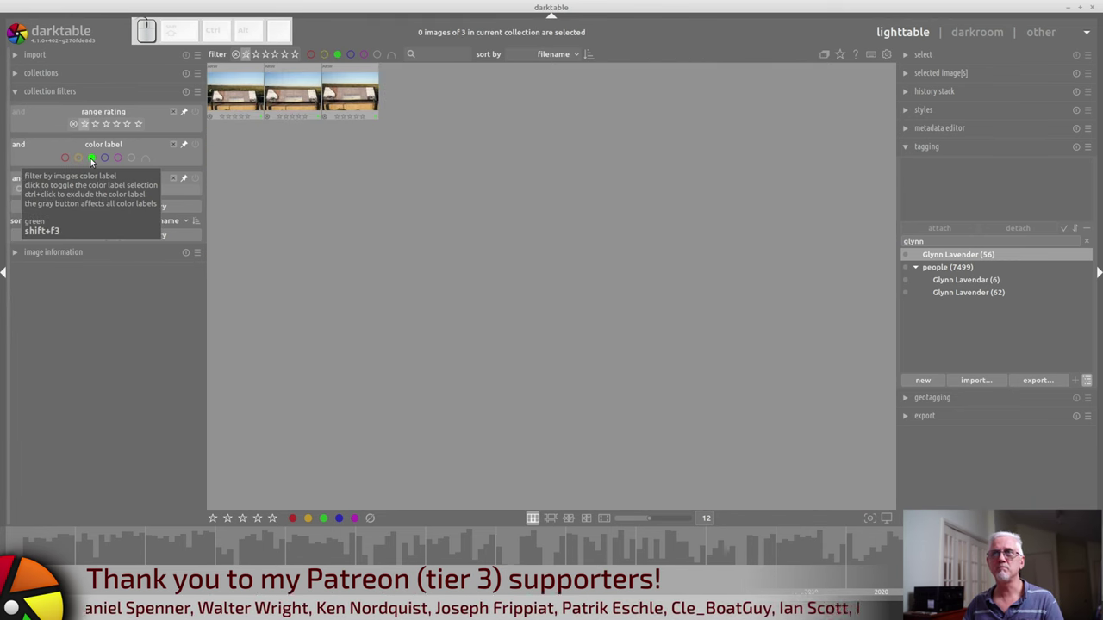
{"action": "left_click", "coordinate": [94, 161]}
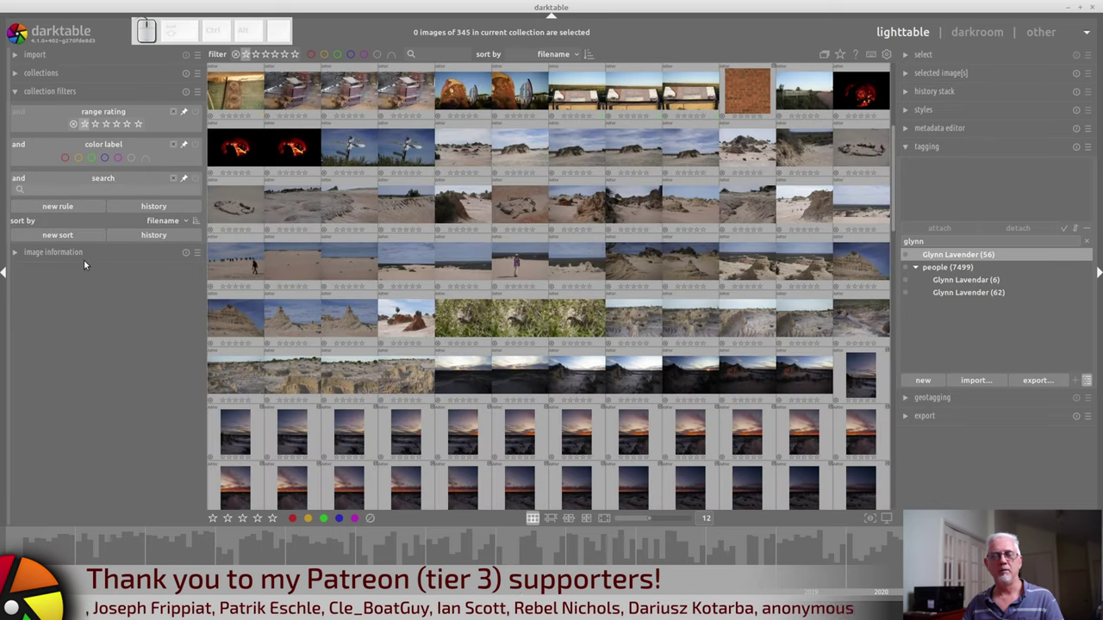
Combine the red and yellow labels in the colour label rule, leaving 3 images
{"action": "left_click", "coordinate": [68, 161]}
{"action": "left_click", "coordinate": [82, 164]}
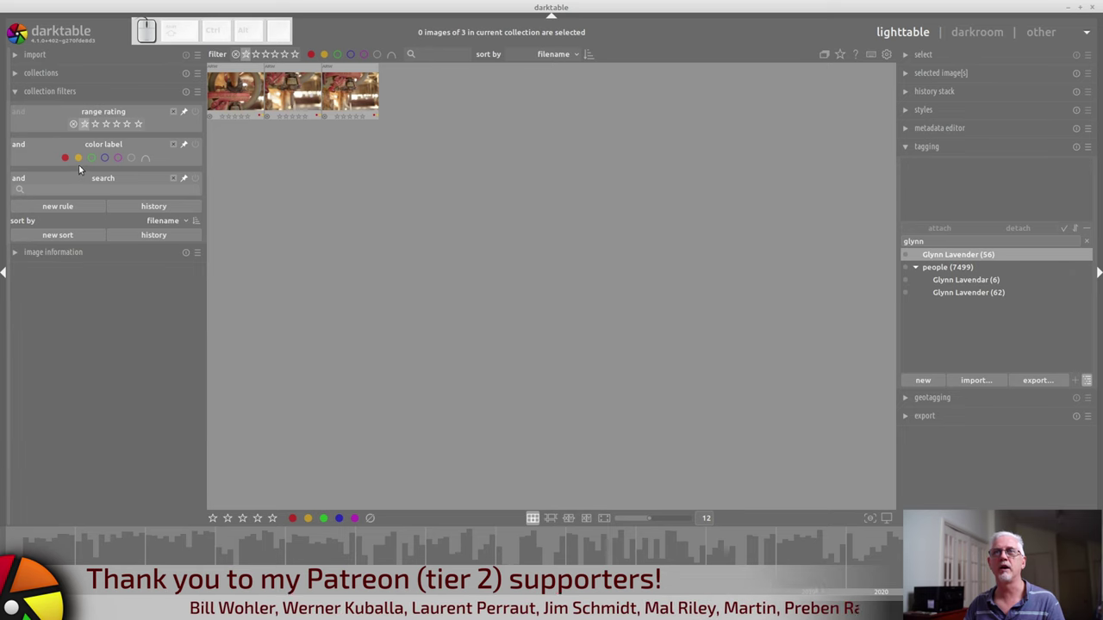
Switch the colour label rule to match red or yellow, widening the collection to 16 images
{"action": "left_click", "coordinate": [80, 163]}
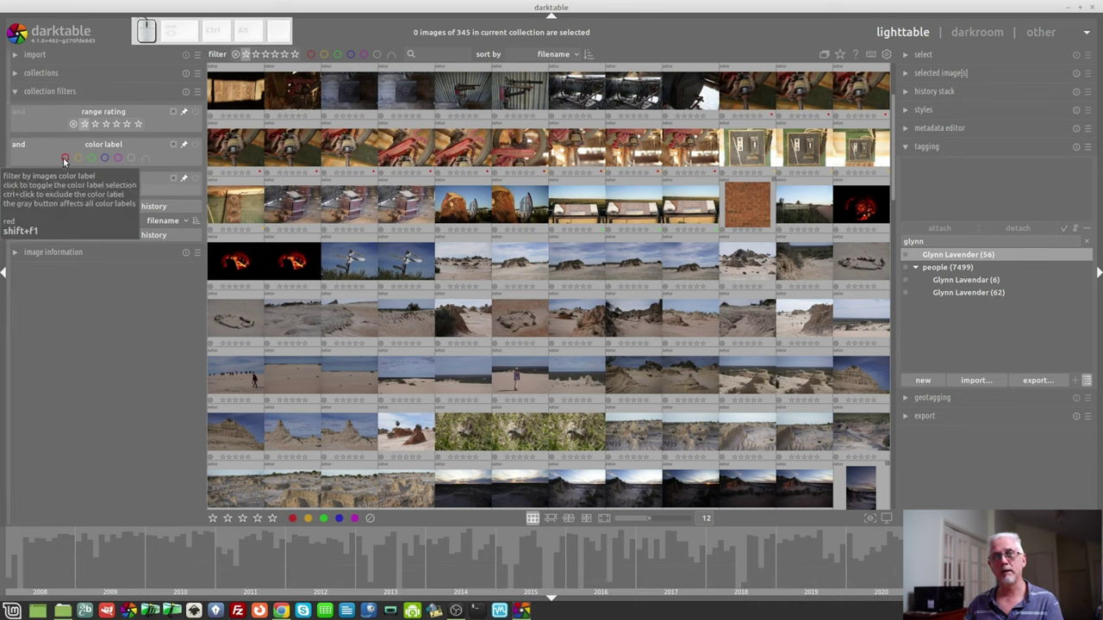
{"action": "left_click", "coordinate": [67, 161]}
{"action": "left_click", "coordinate": [85, 155]}
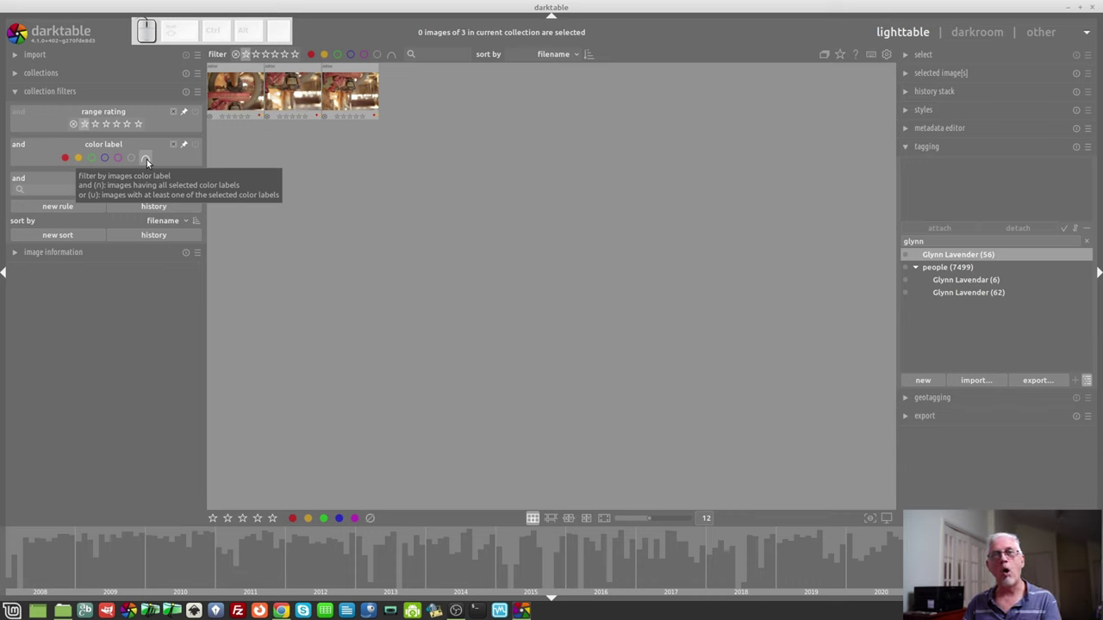
{"action": "left_click", "coordinate": [150, 162]}
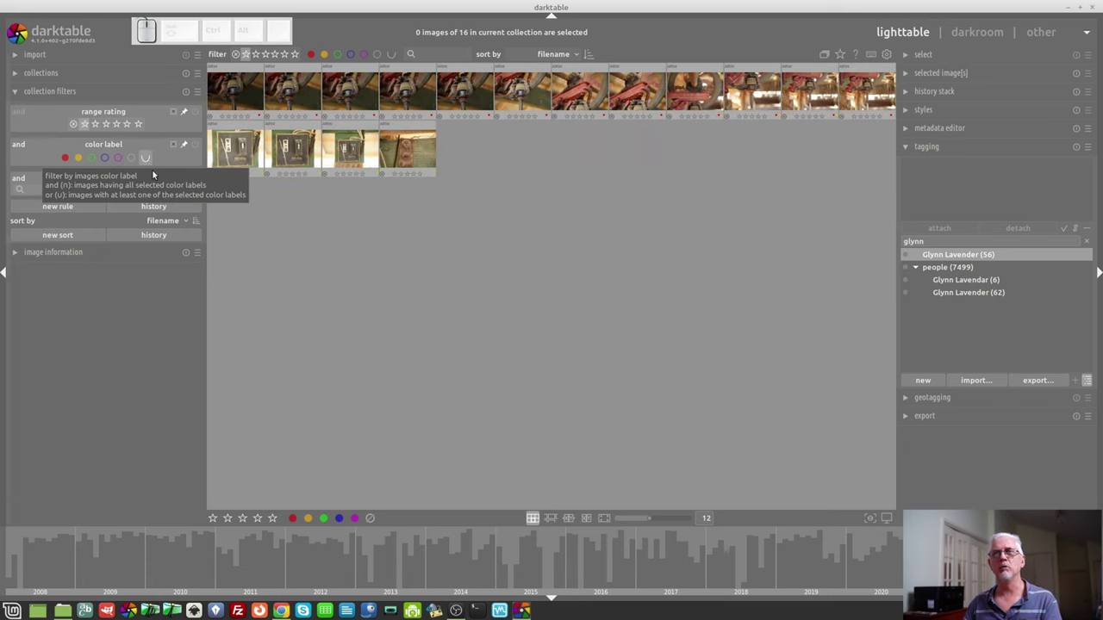
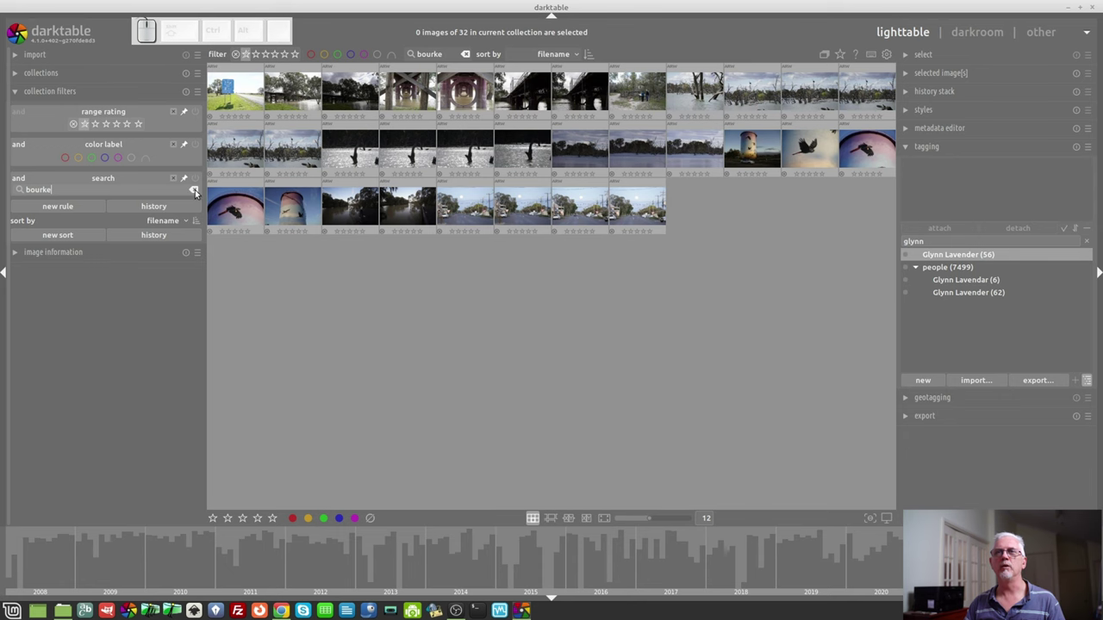
Clear the search rule's text so all 345 images show again
{"action": "left_click", "coordinate": [198, 192]}
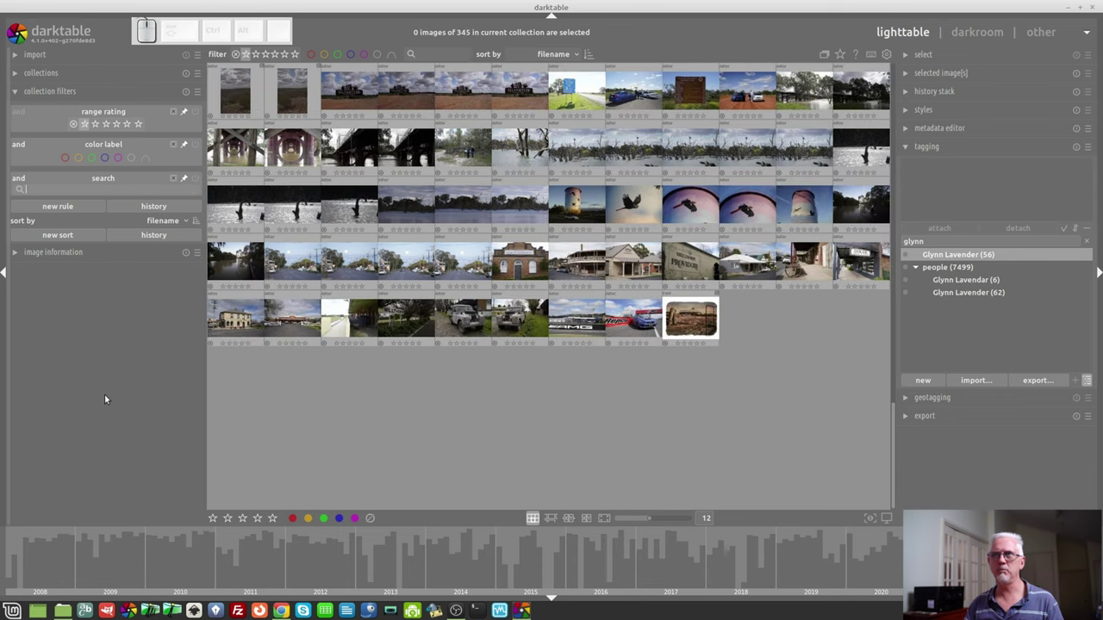
Return to the top of the lighttable and un-pin the colour label rule from the top toolbar
{"action": "left_click", "coordinate": [297, 450]}
{"action": "key", "text": "Home"}
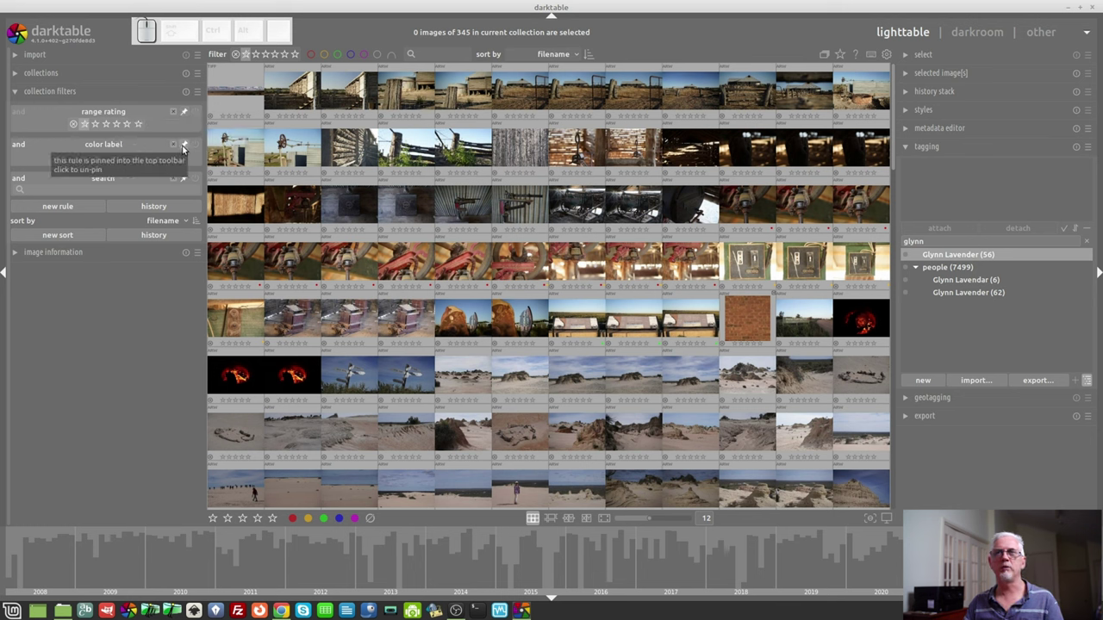
{"action": "left_click", "coordinate": [185, 150]}
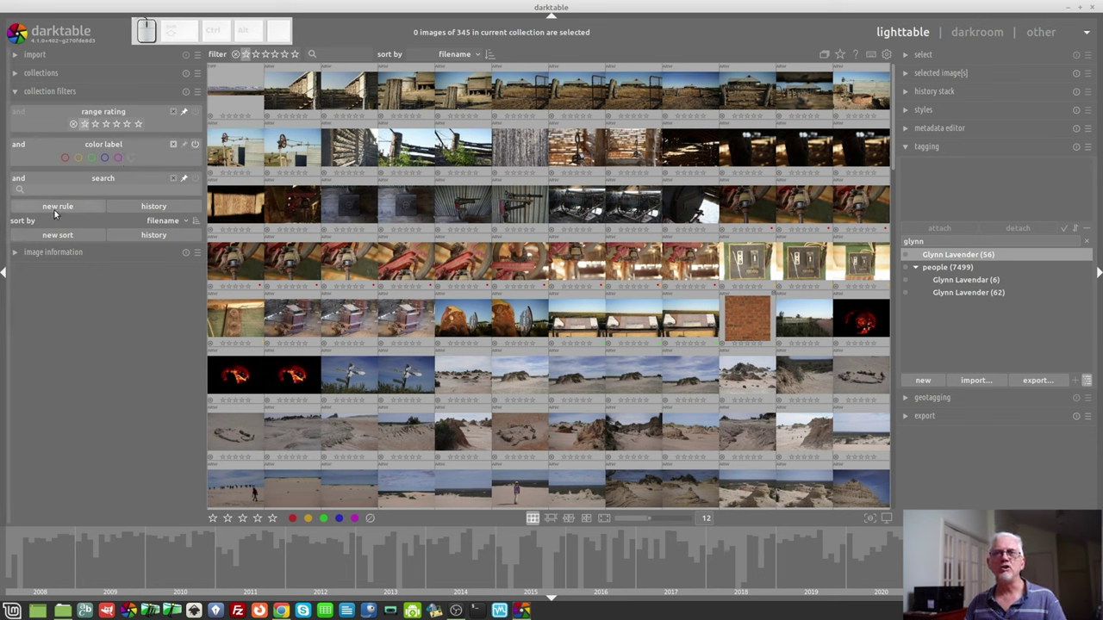
Add an ISO rule with minimum 160 and maximum 400, leaving 226 images
{"action": "left_click", "coordinate": [59, 212]}
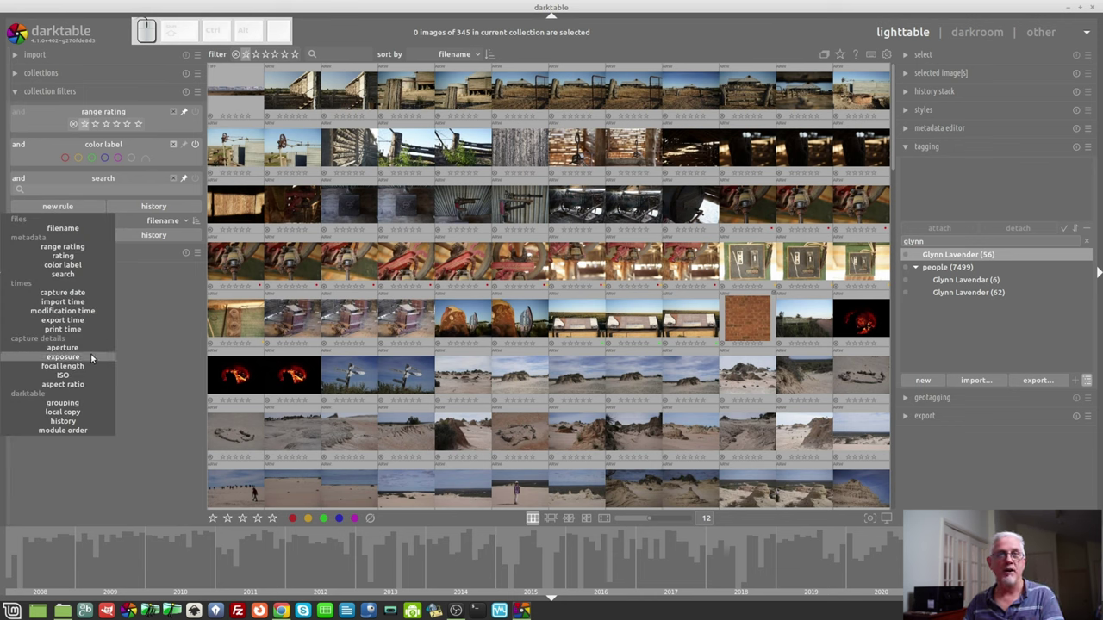
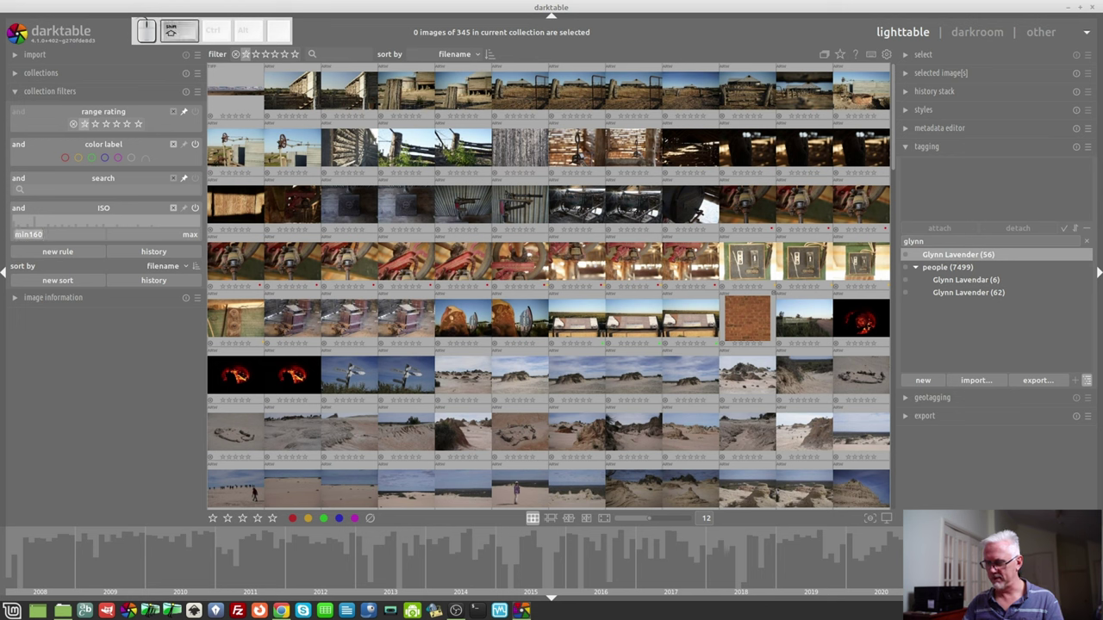
{"action": "key", "text": "KP_1"}
{"action": "key", "text": "KP_6"}
{"action": "key", "text": "KP_0"}
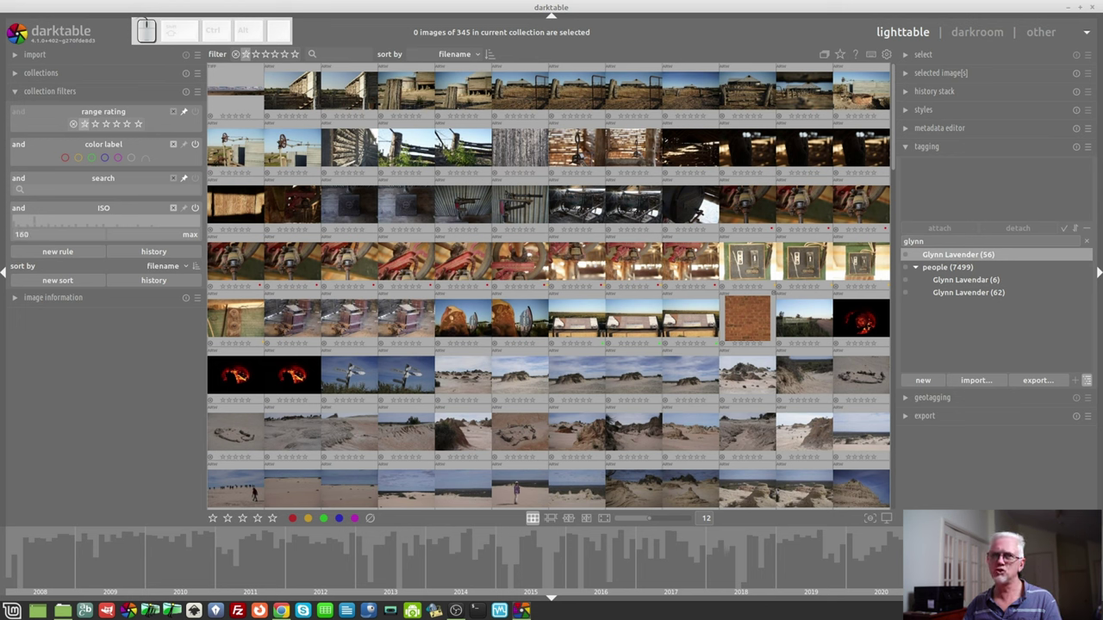
{"action": "key", "text": "Tab"}
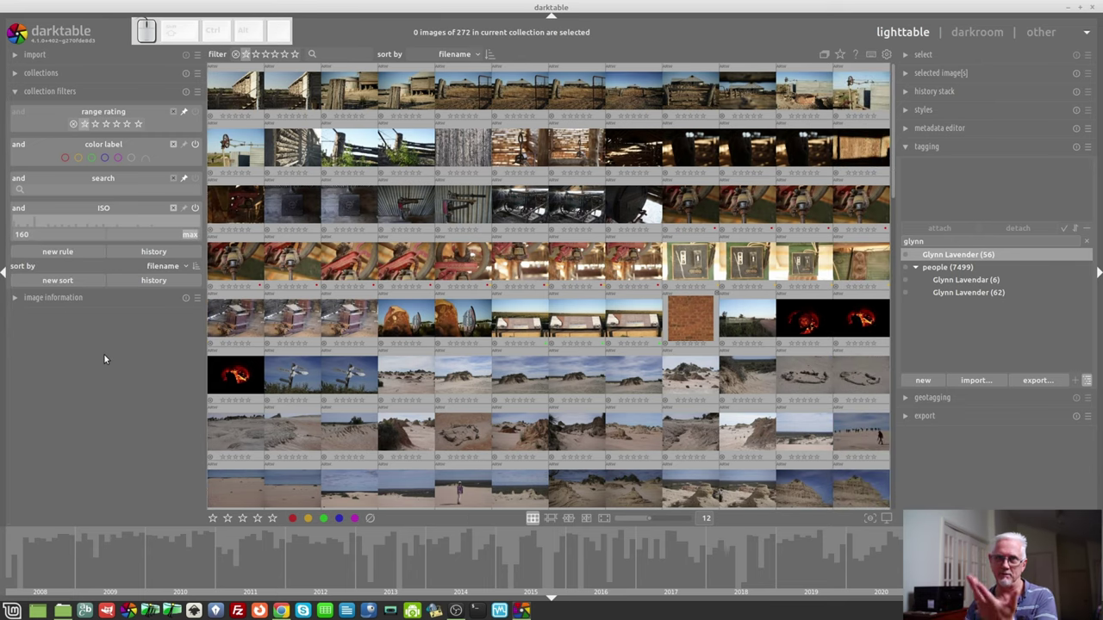
{"action": "key", "text": "KP_4"}
{"action": "key", "text": "KP_0"}
{"action": "key", "text": "KP_Enter"}
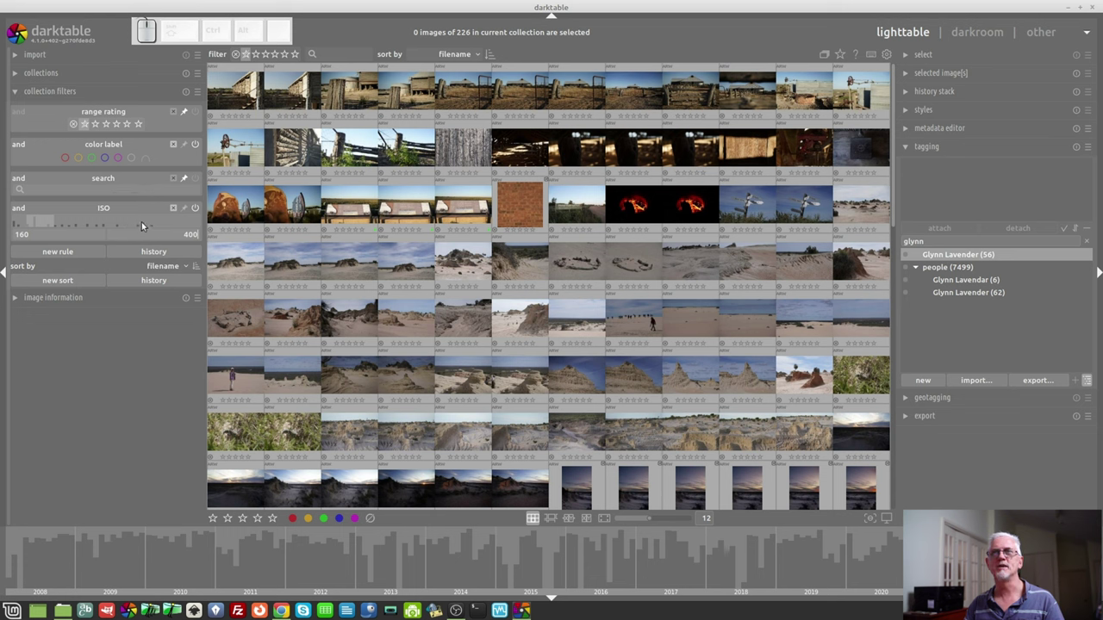
Try an ISO range around 1338–2474 on the histogram, then remove the ISO rule
{"action": "left_click_drag", "start_coordinate": [129, 225], "coordinate": [147, 285]}
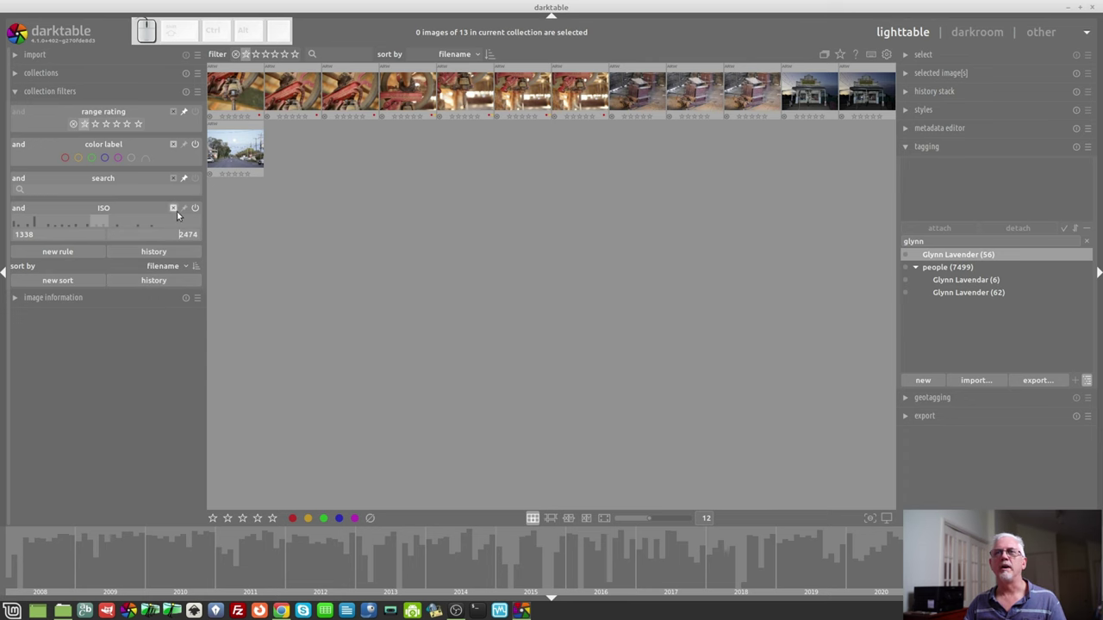
{"action": "left_click", "coordinate": [175, 212]}
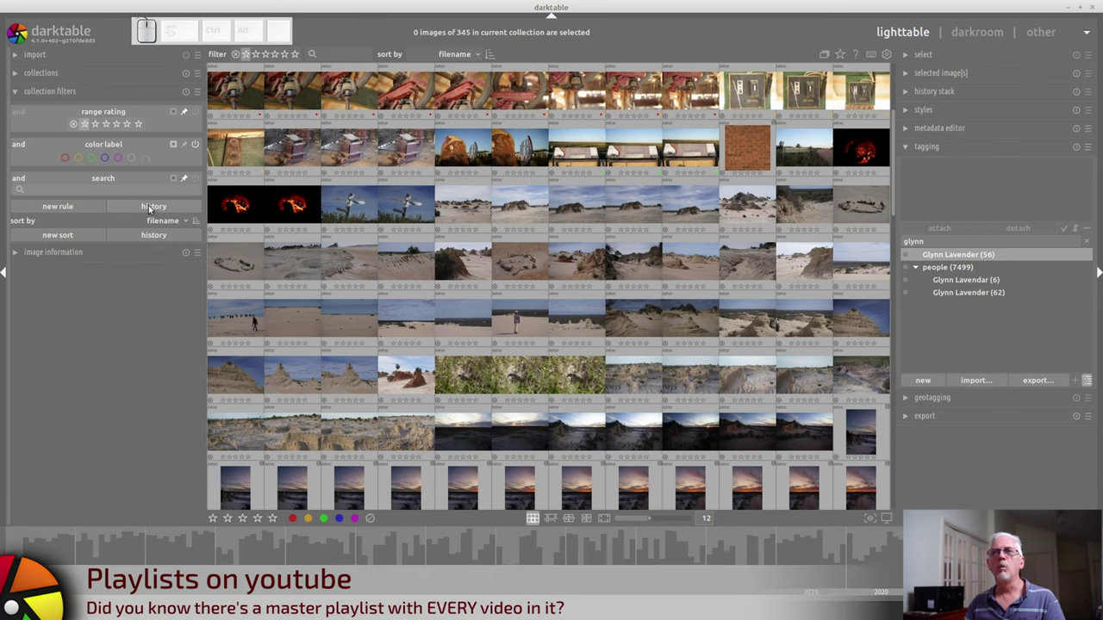
Recall the filter history entry with ISO [160;400], showing 226 images
{"action": "left_click", "coordinate": [150, 208]}
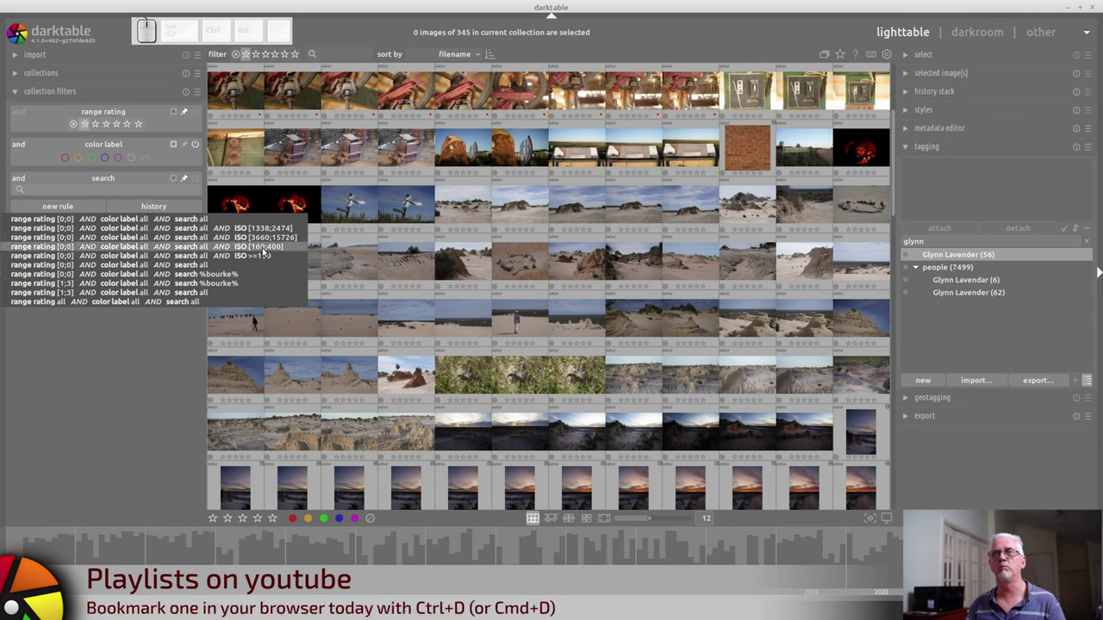
{"action": "left_click", "coordinate": [270, 253]}
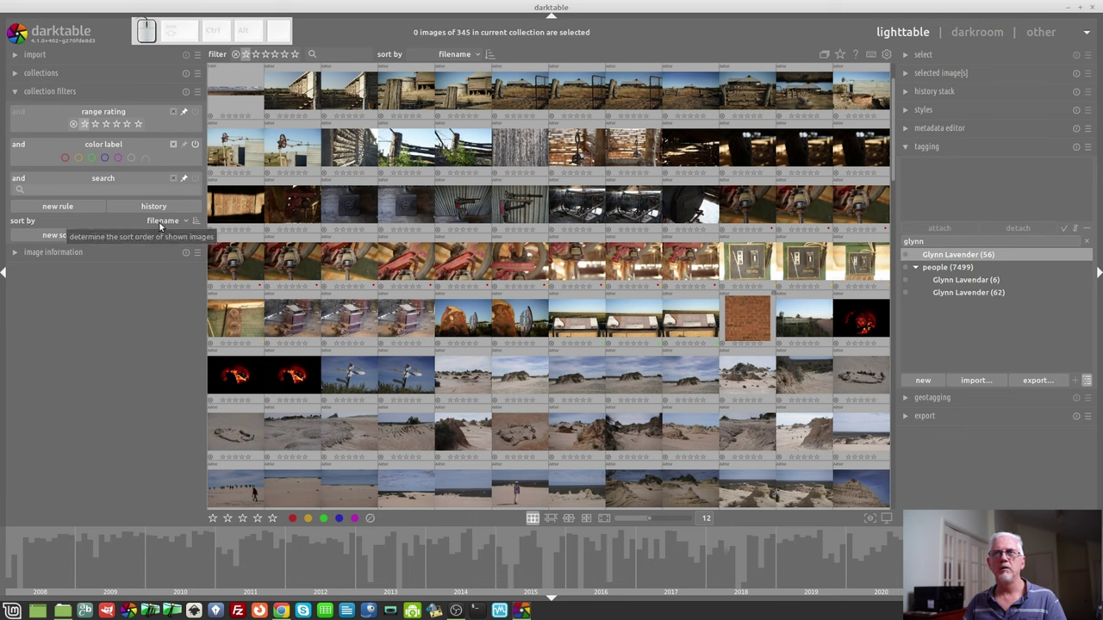
Change the collection's sort order from filename to rating
{"action": "left_click", "coordinate": [163, 224]}
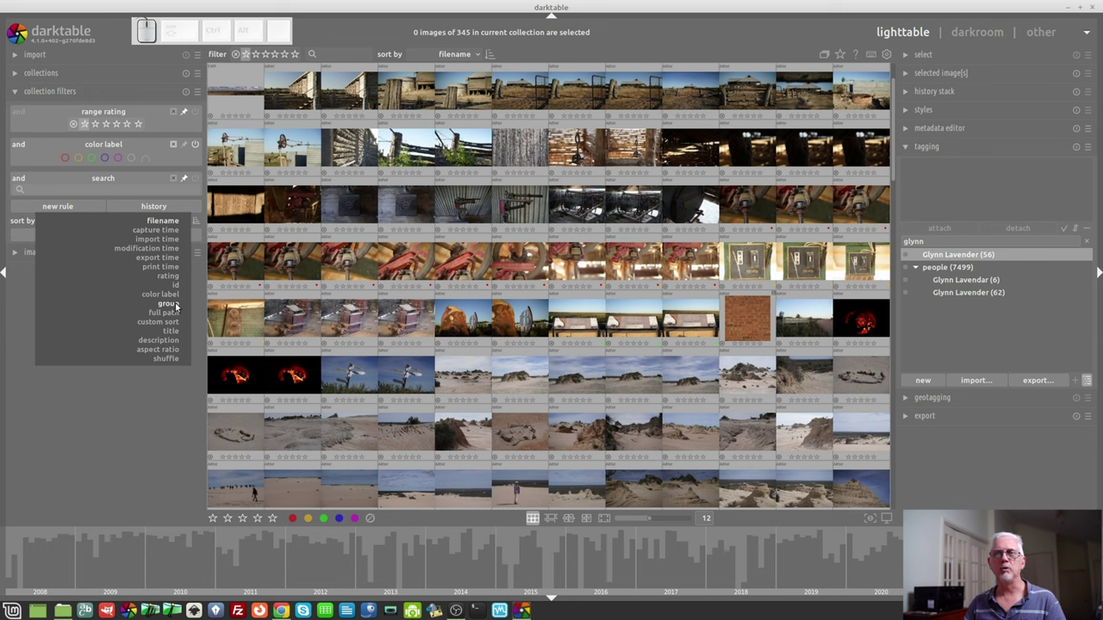
{"action": "left_click", "coordinate": [171, 280]}
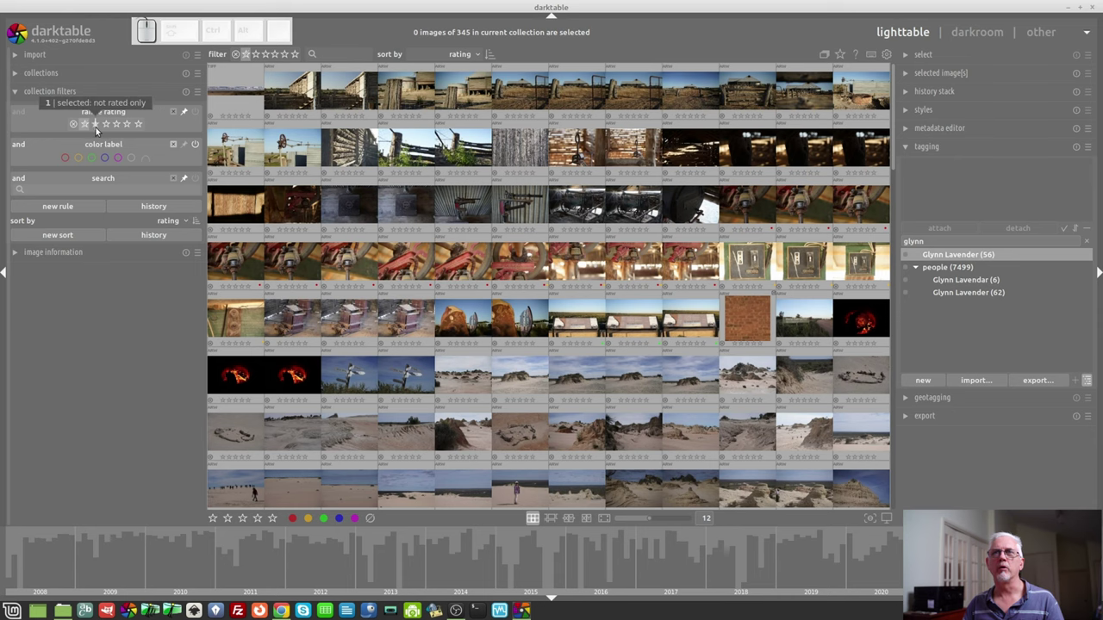
Limit the collection to rated images, reverse the rating sort, and reveal the additional sort options
{"action": "left_click_drag", "start_coordinate": [100, 128], "coordinate": [169, 259]}
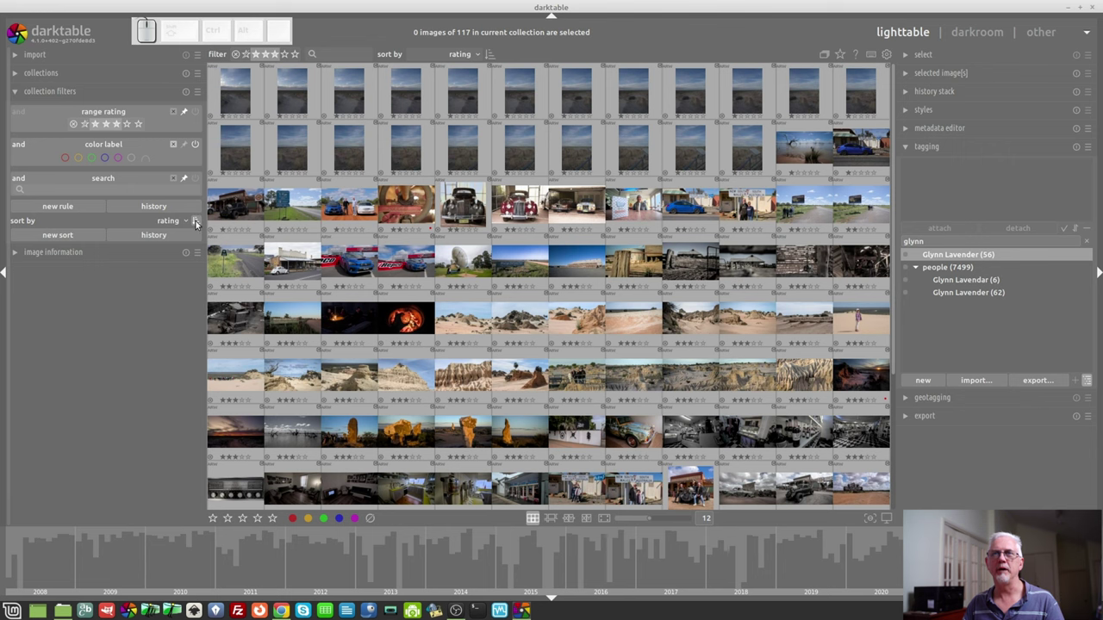
{"action": "left_click", "coordinate": [199, 223]}
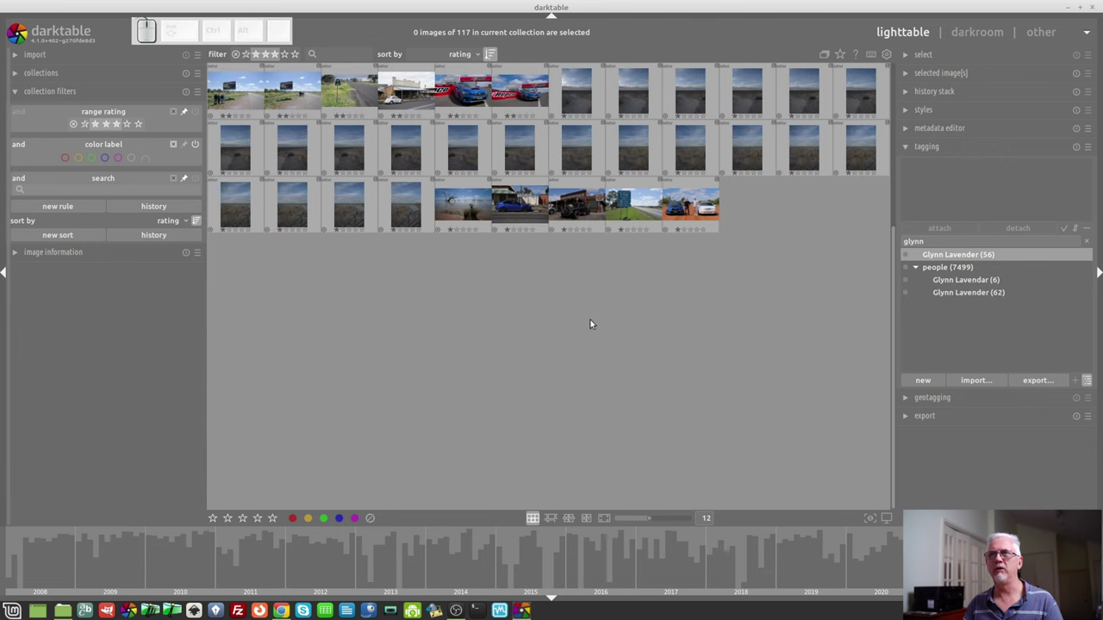
{"action": "left_click", "coordinate": [620, 299]}
{"action": "key", "text": "Home"}
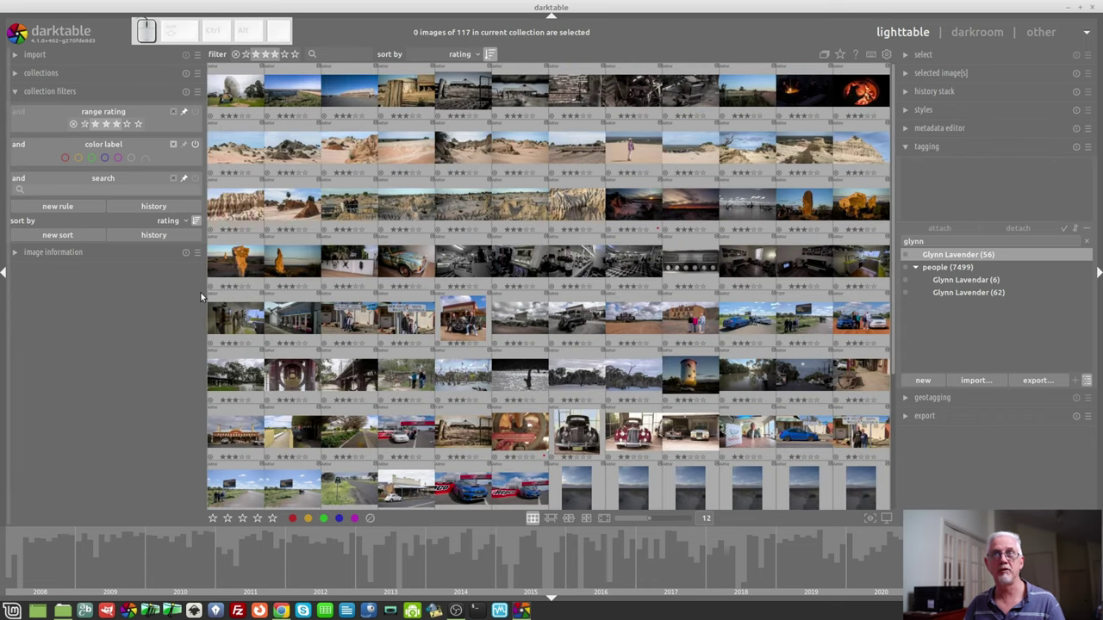
{"action": "left_click", "coordinate": [78, 240]}
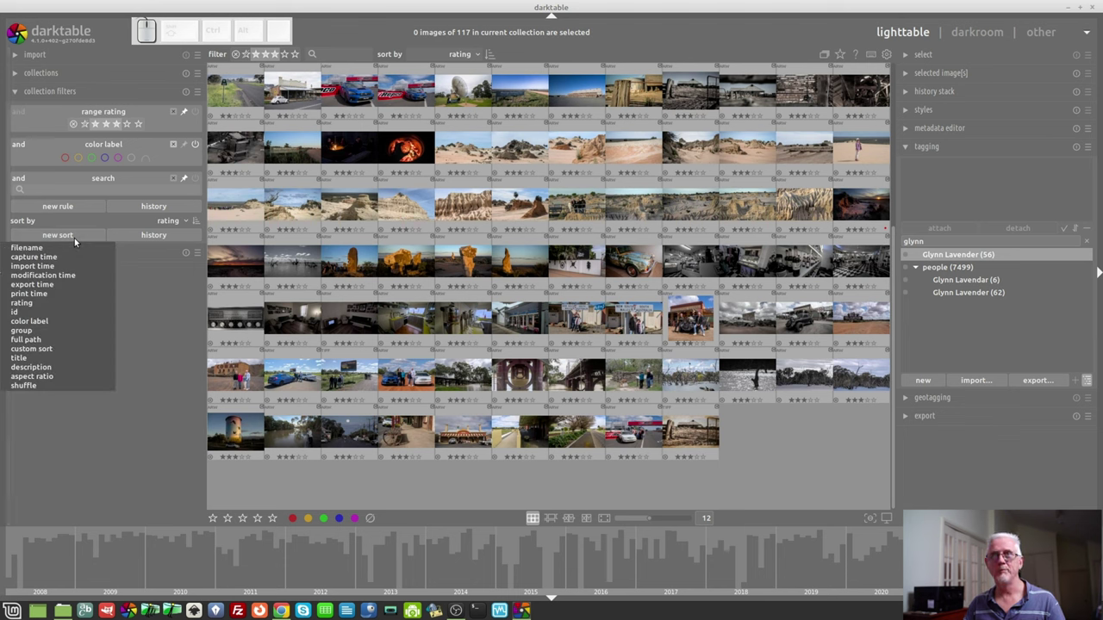